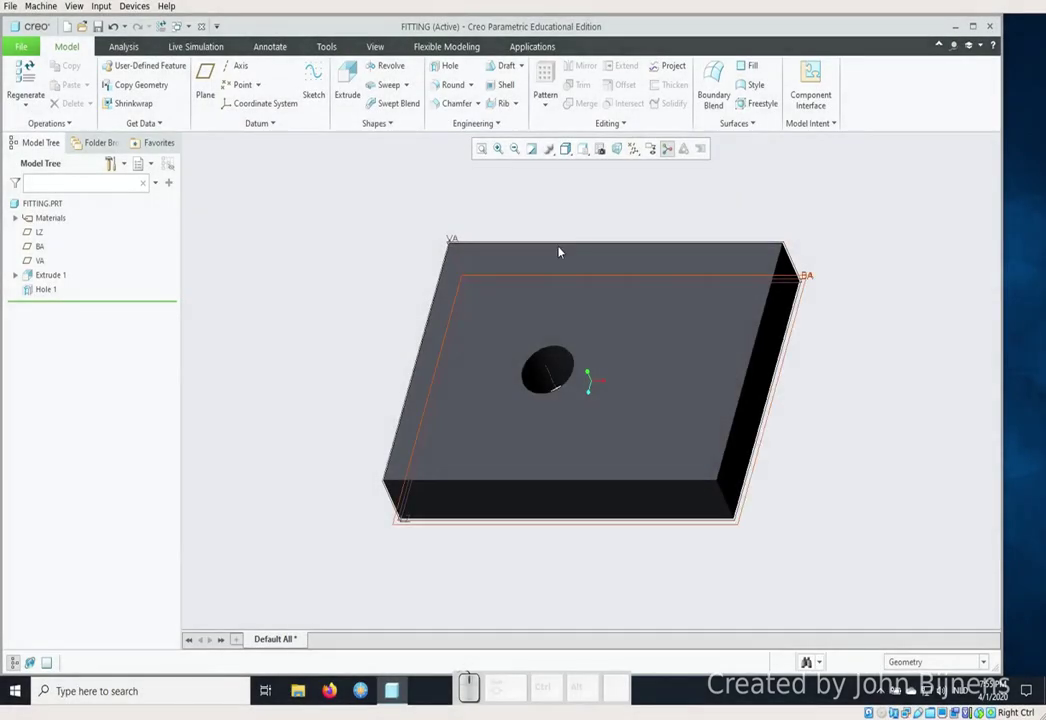
- Go to File > Prepare > Model Properties to review the ISO/DIN Medium tolerance standard
click(33, 49)
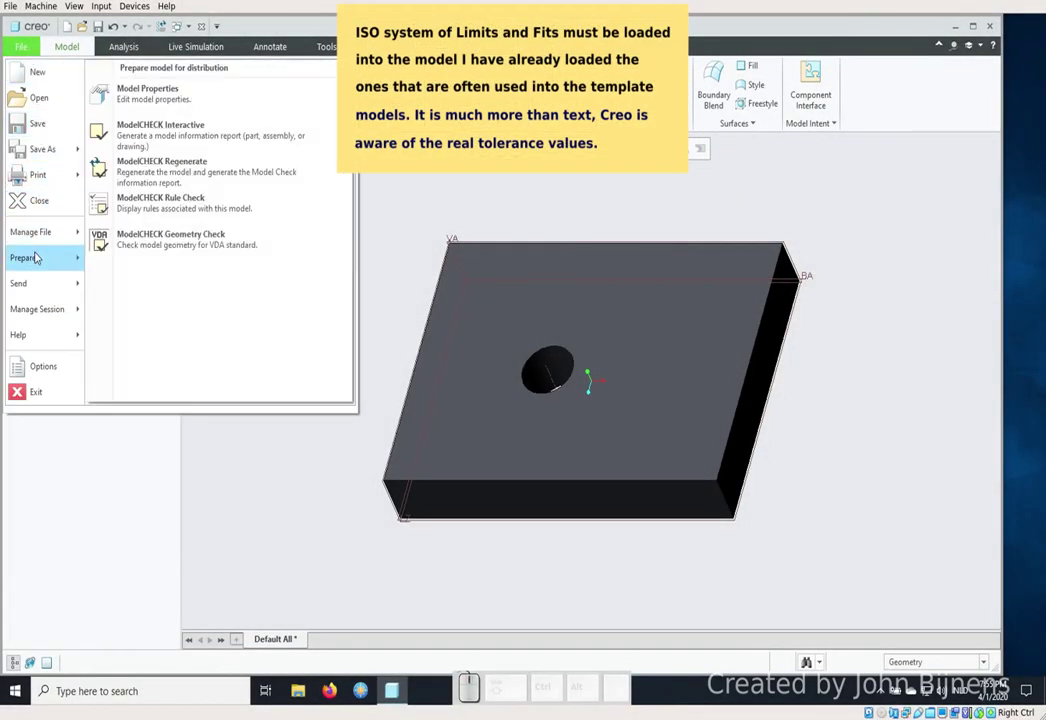
click(217, 101)
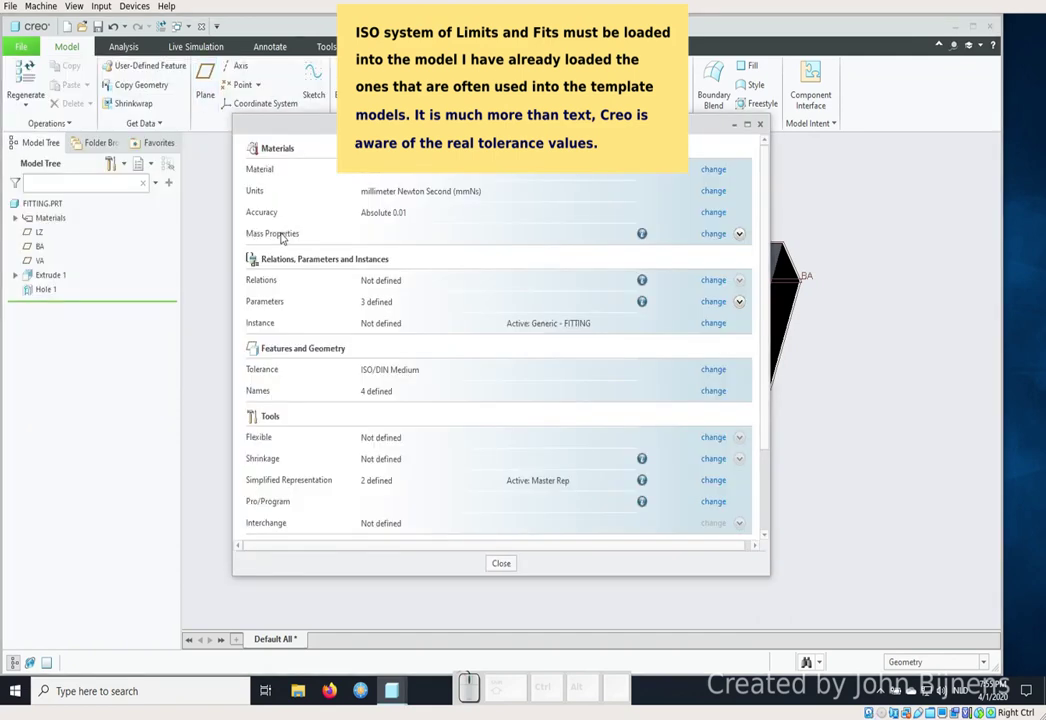
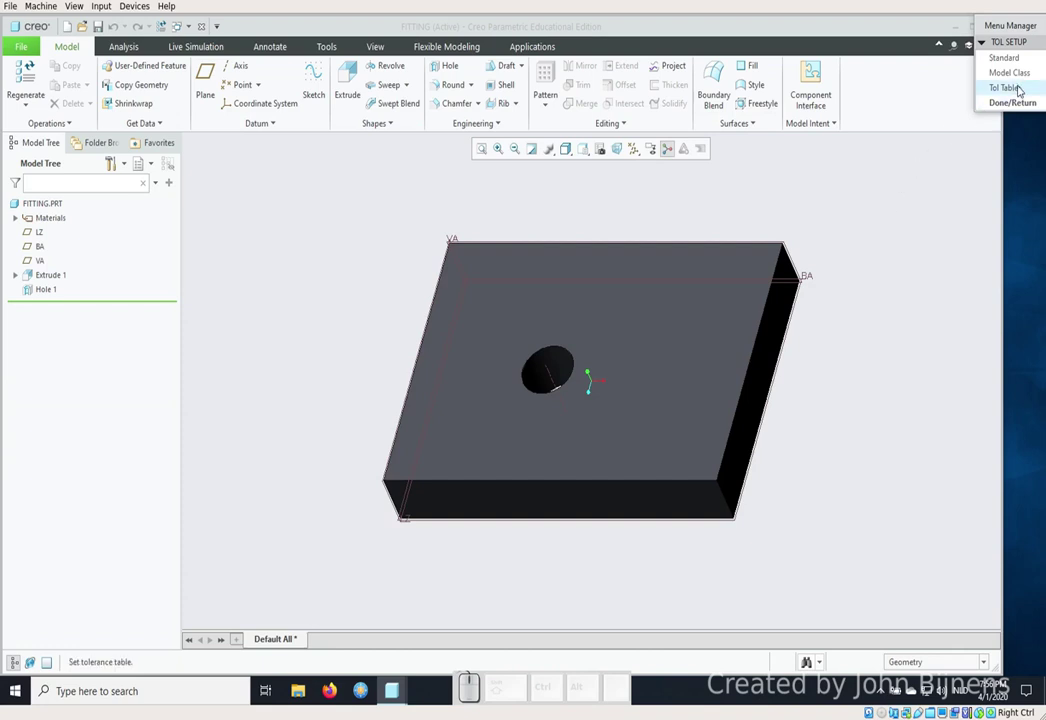
- Choose Tol Tables > Show > Holes and enter H as the hole tolerance table name
click(1019, 89)
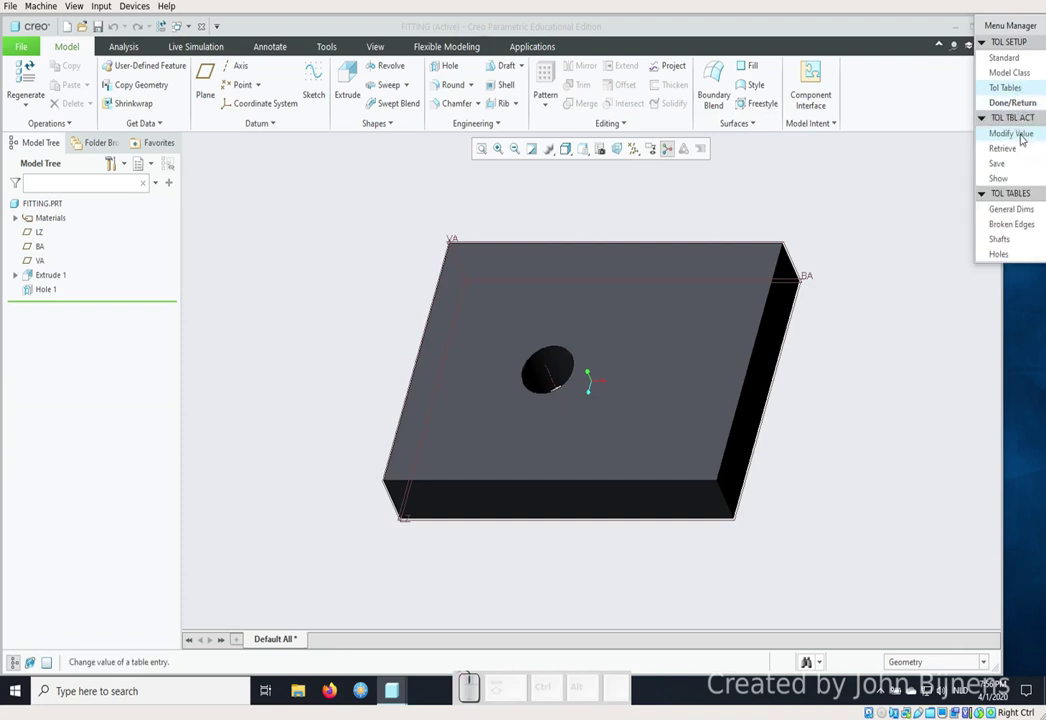
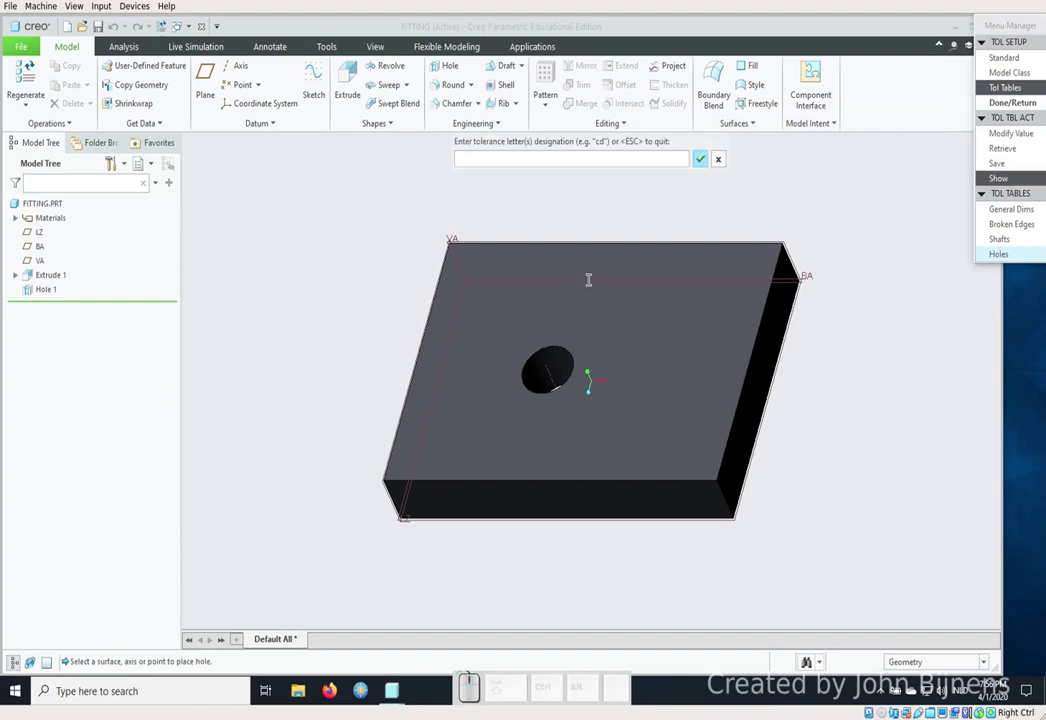
key(shift+h)
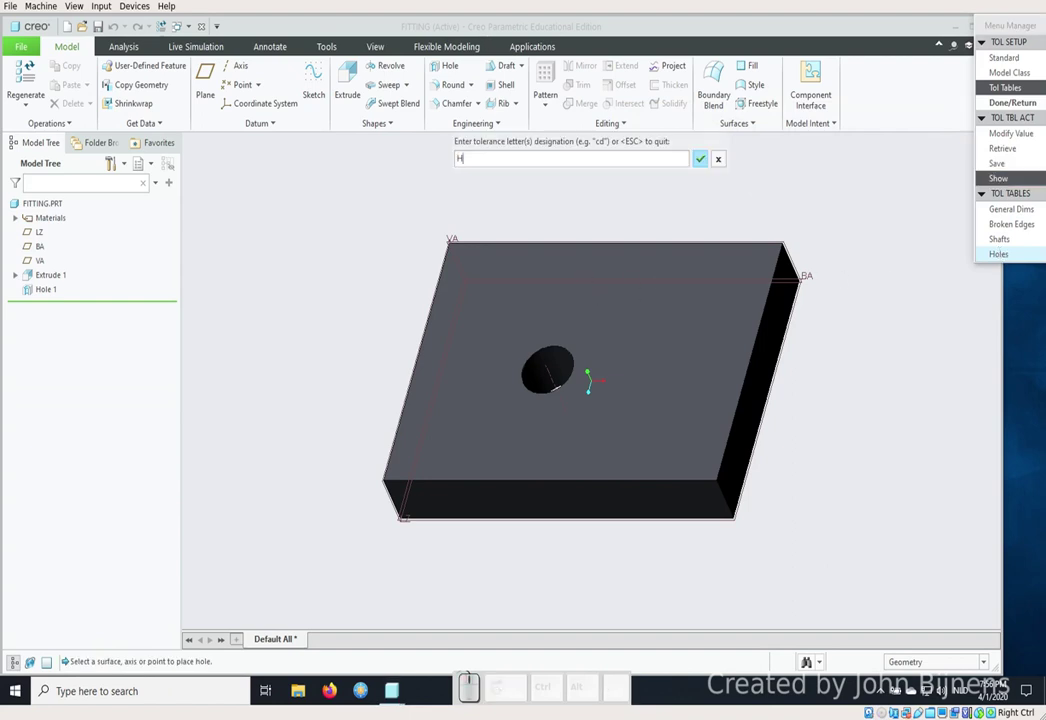
- Confirm to display the H hole table, review its size ranges, then close the Pro/TABLE window
key(Return)
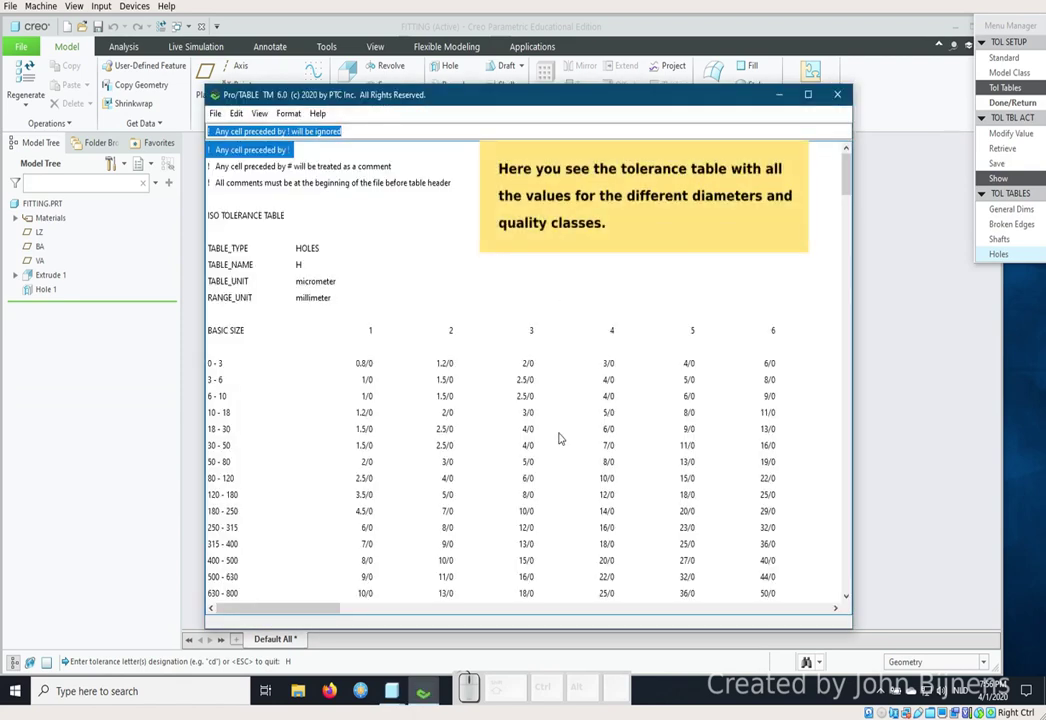
drag(339, 607, 799, 452)
drag(854, 176, 805, 157)
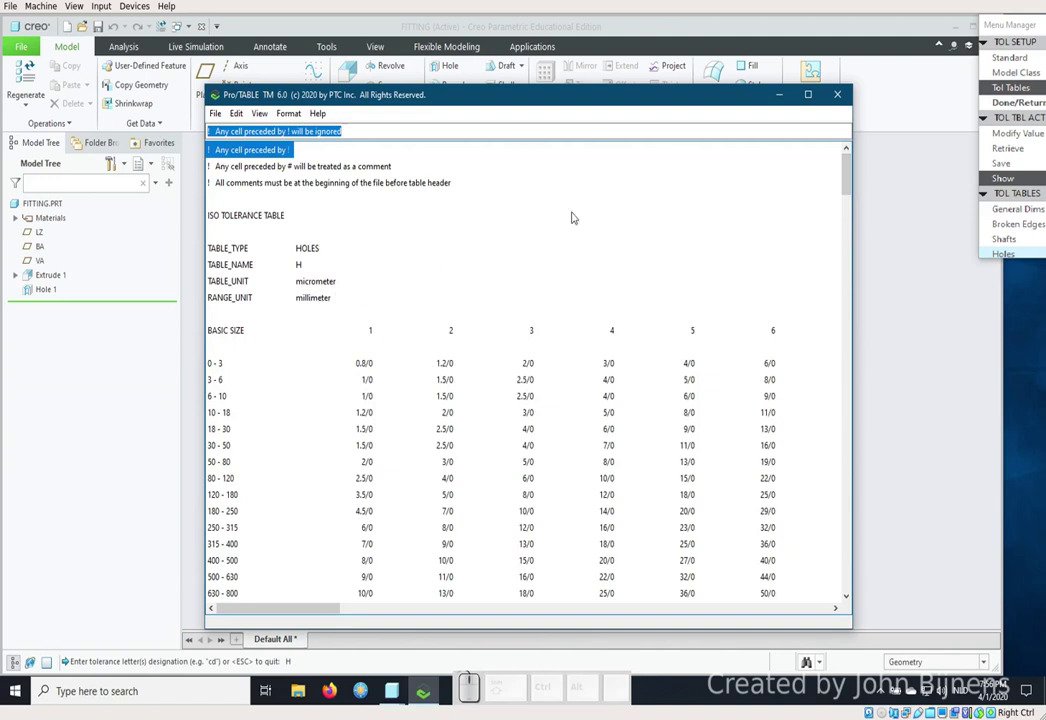
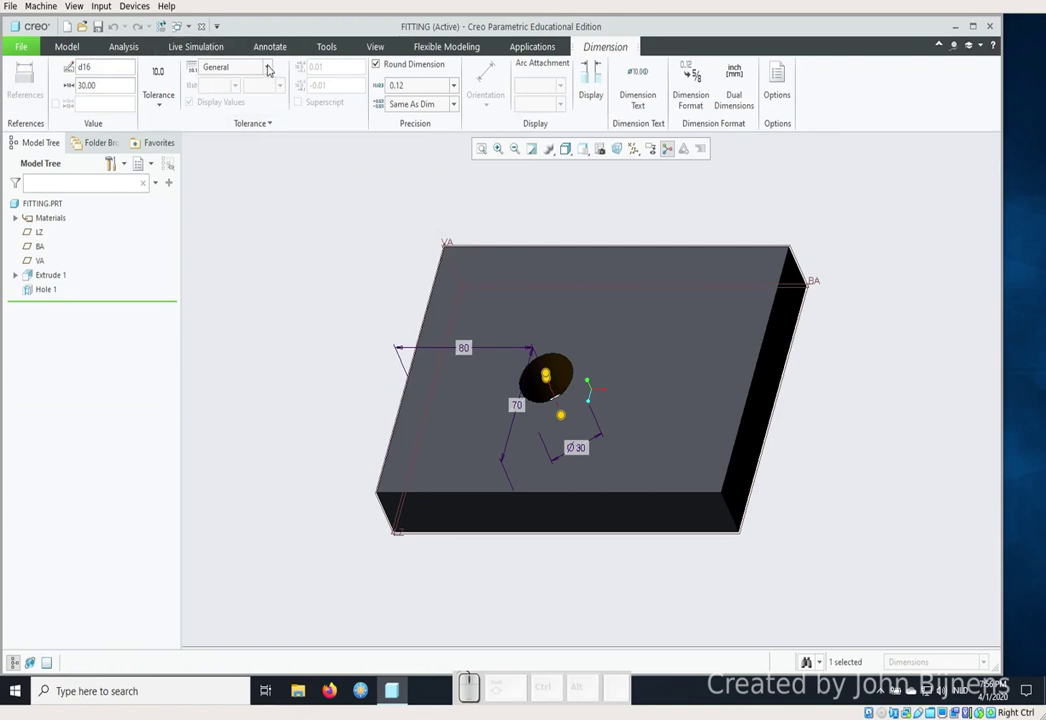
- Set the Ø30 dimension's tolerance table to Hole and pick the H table letter
click(269, 68)
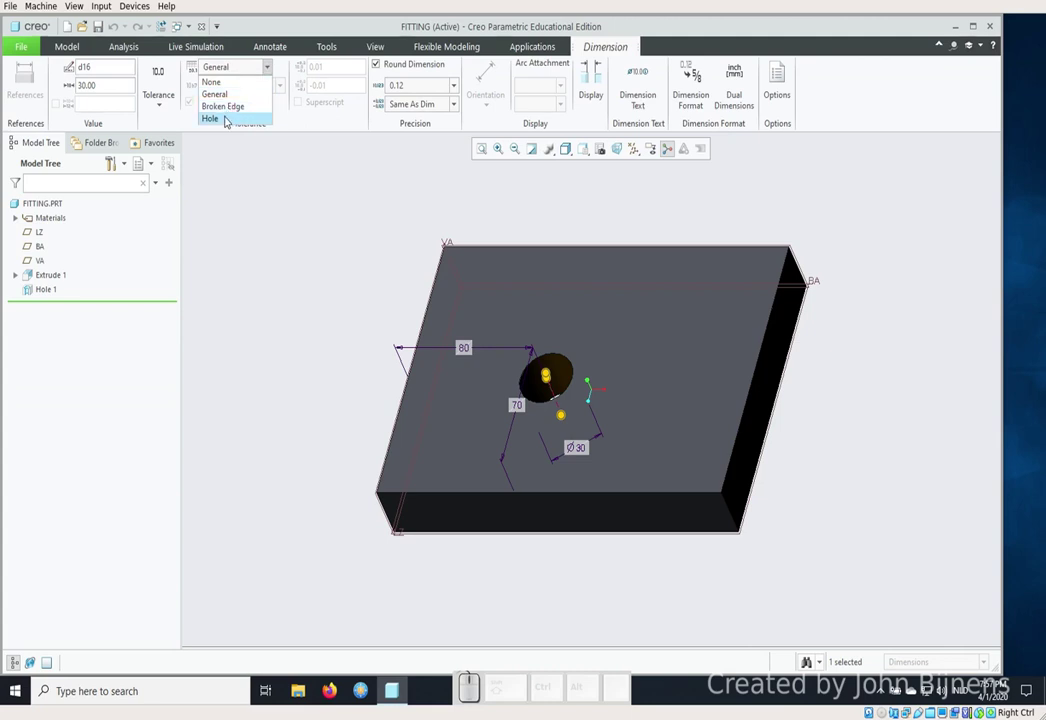
click(229, 118)
click(242, 86)
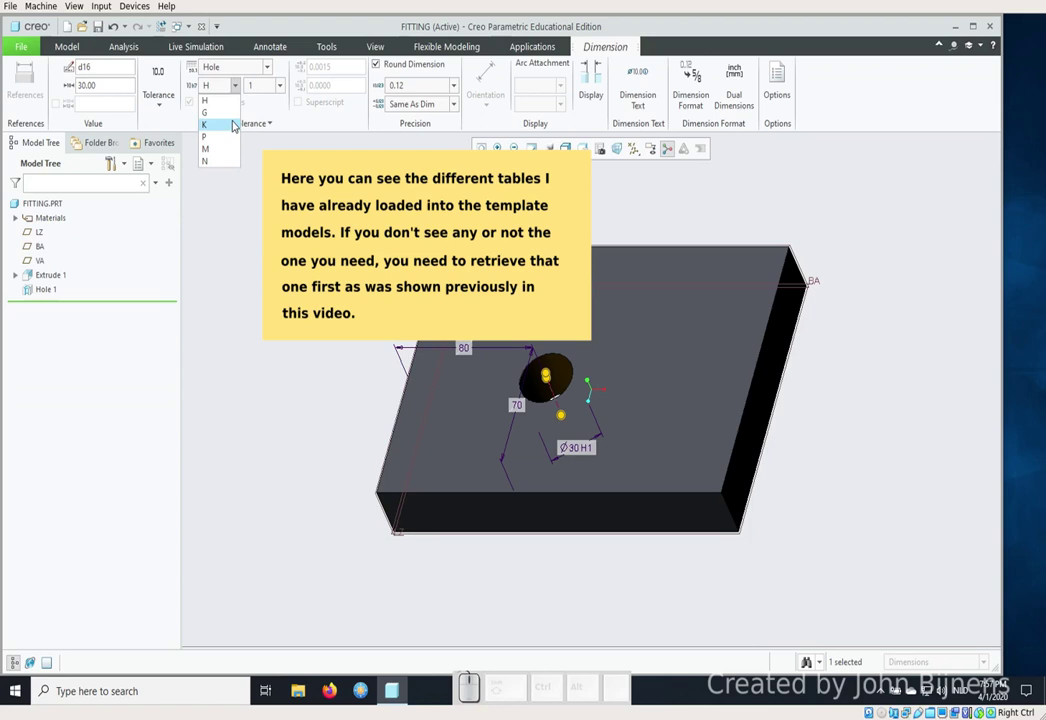
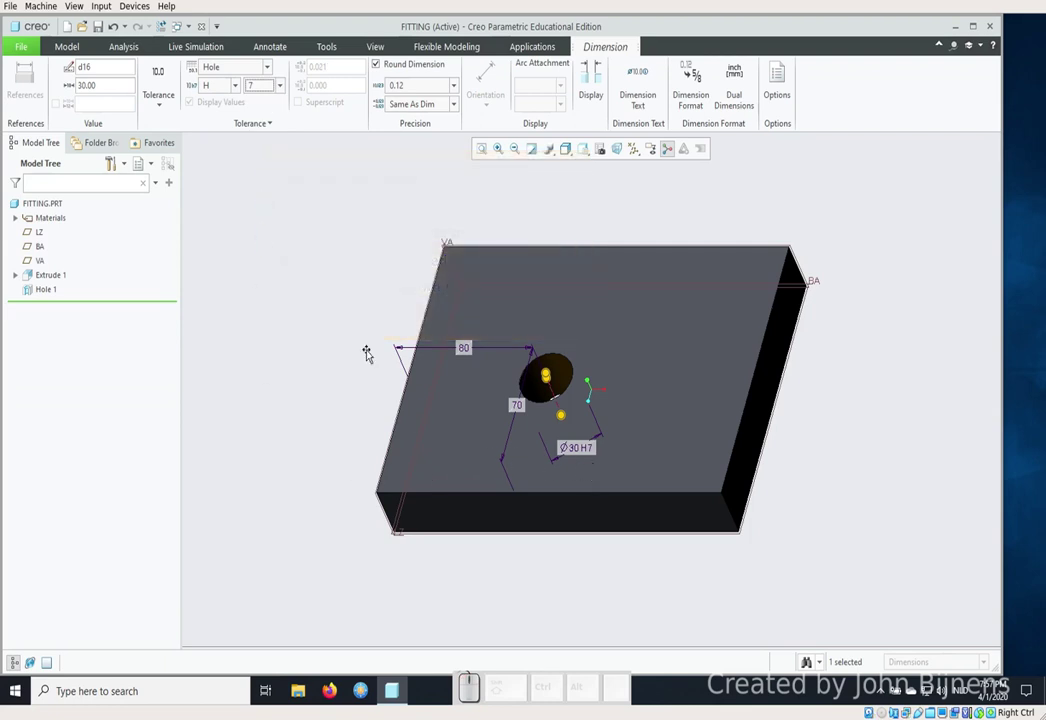
- Show the H7 tolerance as Limits with table values, unrounded at 0.123 precision
click(168, 112)
click(175, 147)
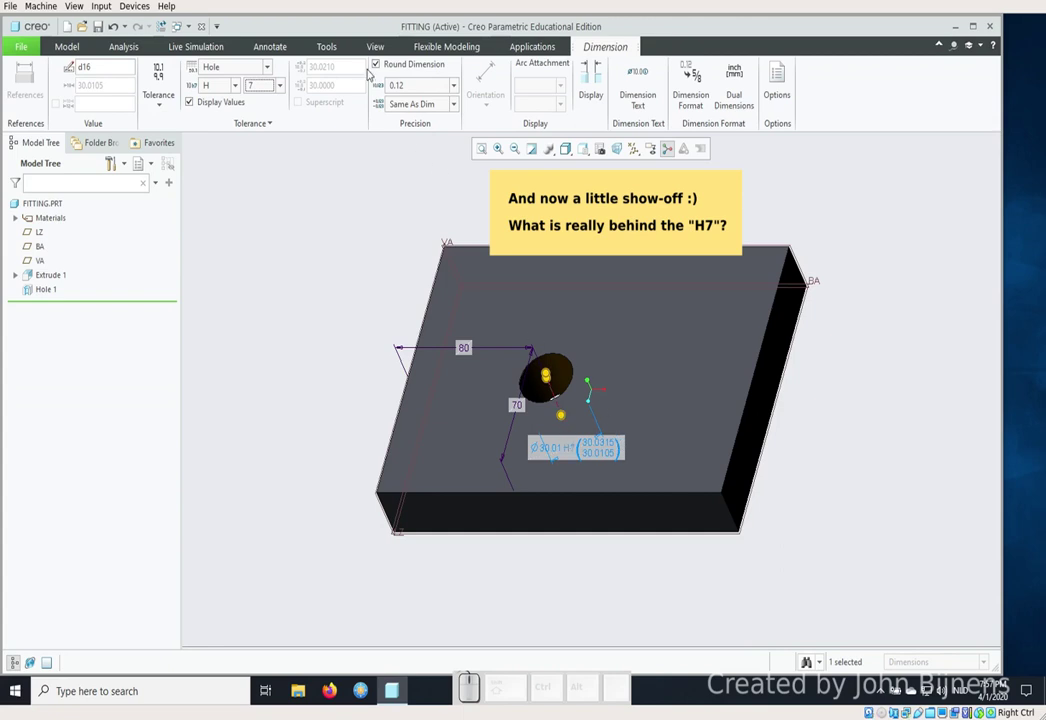
click(380, 64)
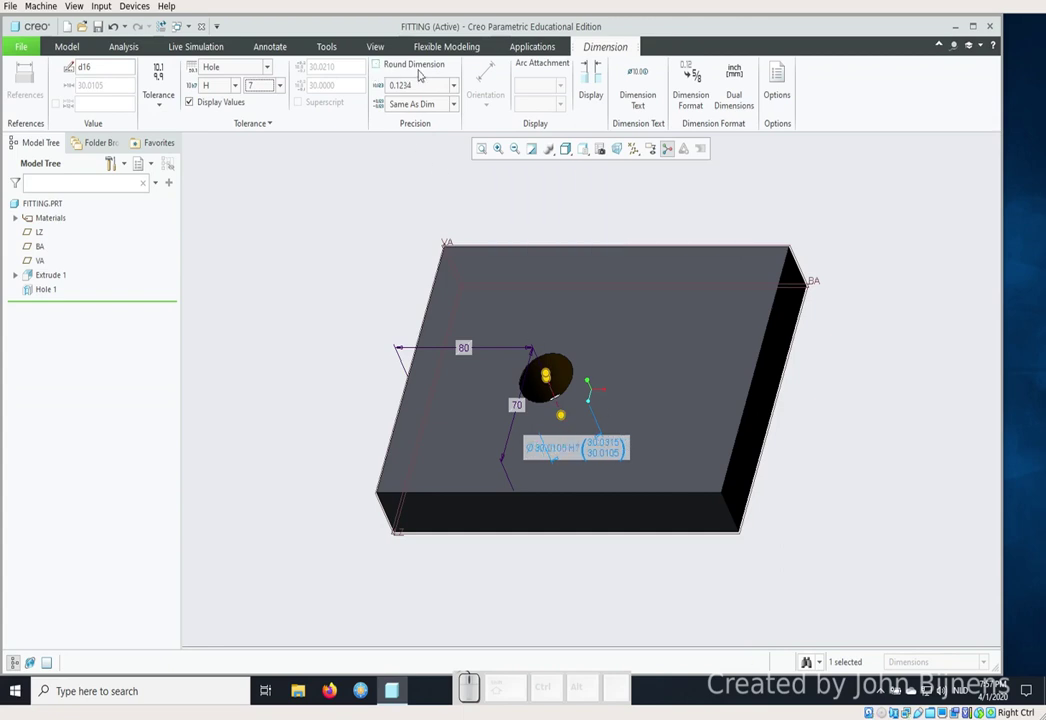
click(453, 86)
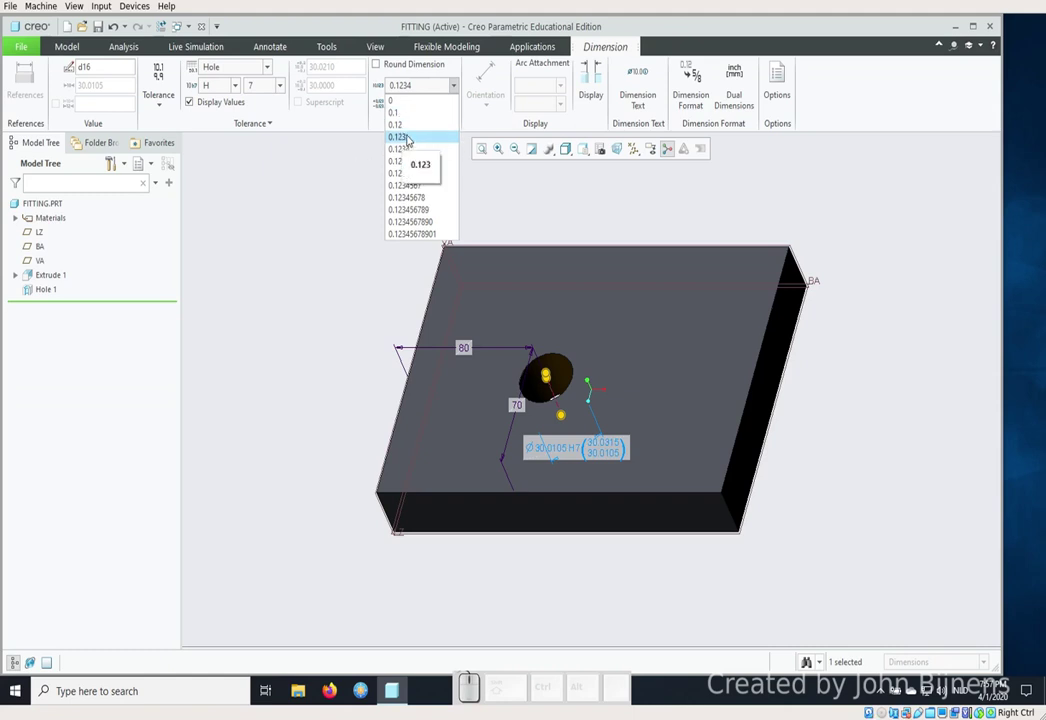
click(413, 138)
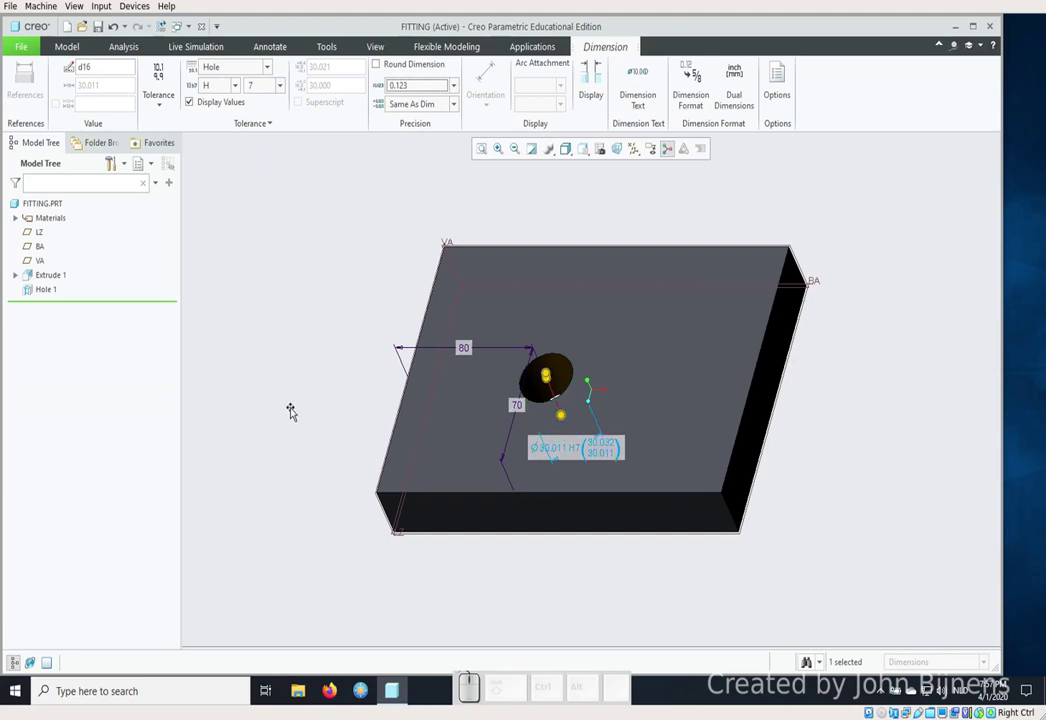
- Revert to Nominal display with rounding so the dimension reads Ø30 H7, then finish editing
click(160, 106)
click(167, 118)
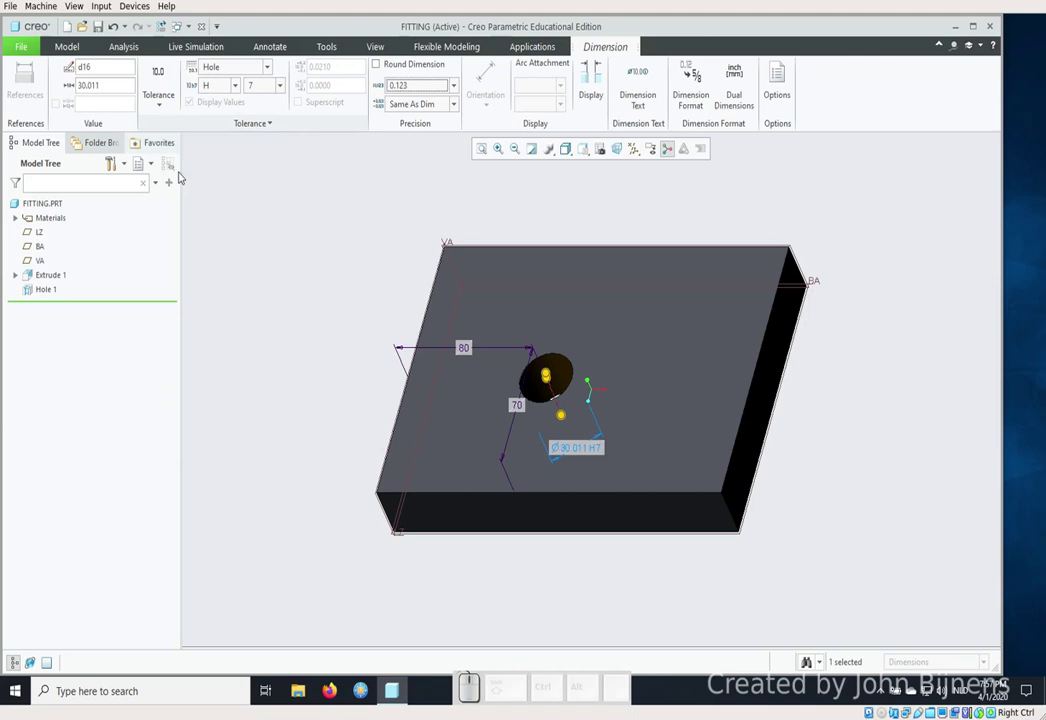
click(409, 67)
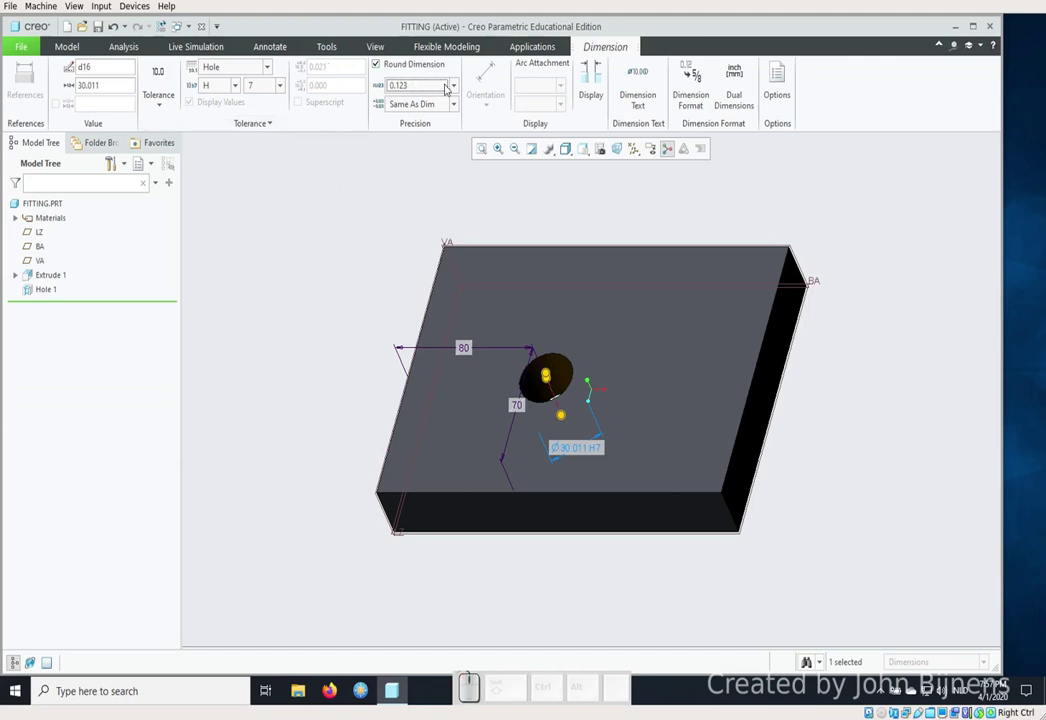
click(458, 87)
click(437, 104)
click(255, 270)
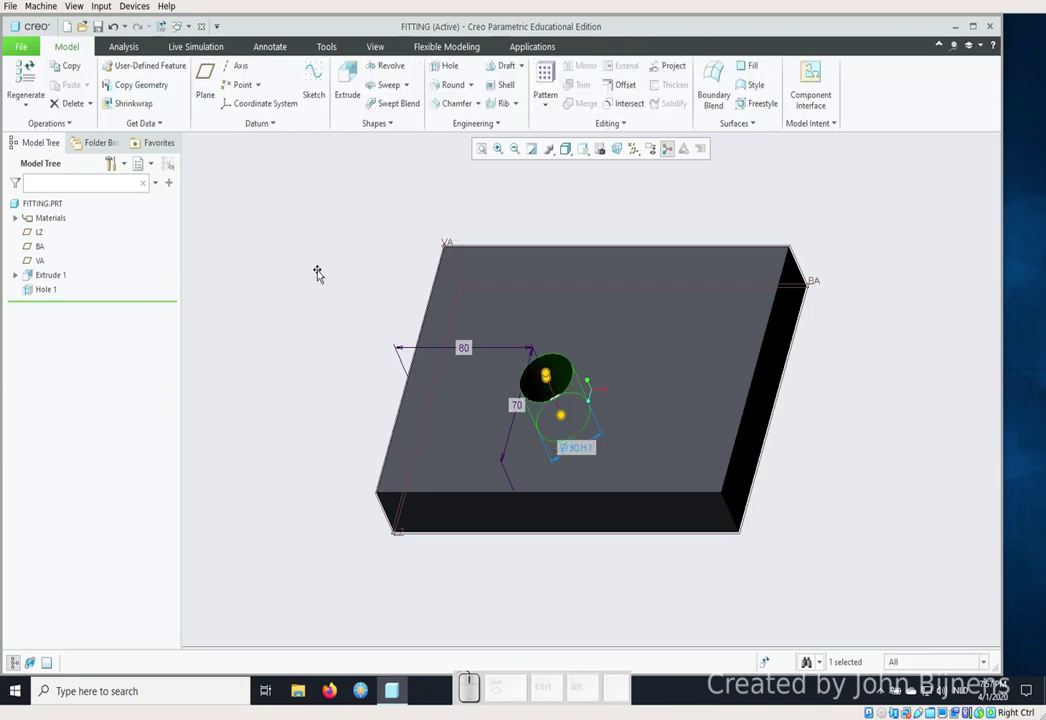